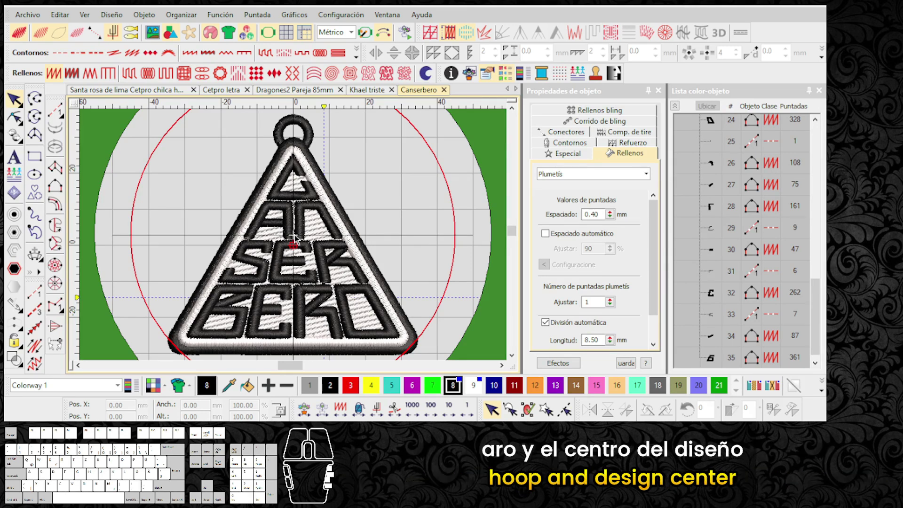
- Inspect the auto-centred hoop settings, briefly selecting and deselecting the whole keychain design
scroll(down, 3)
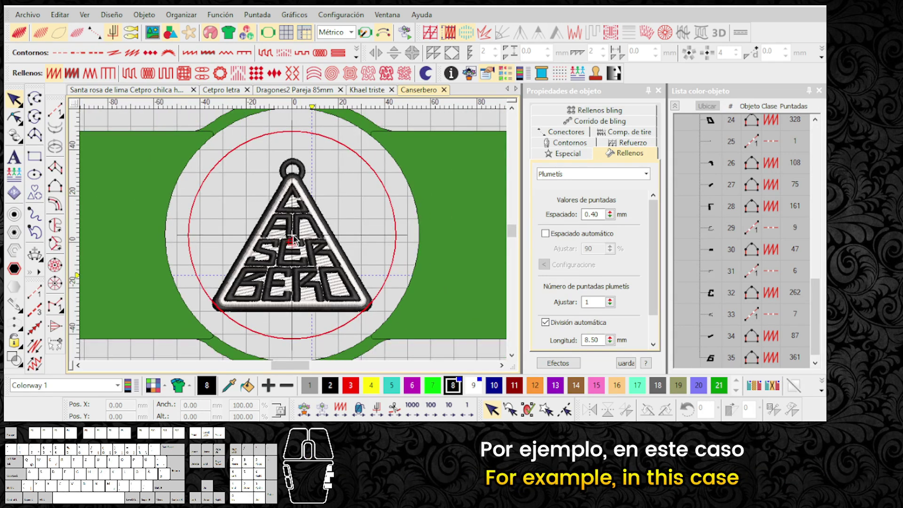
scroll(down, 3)
scroll(up, 3)
right_click(271, 39)
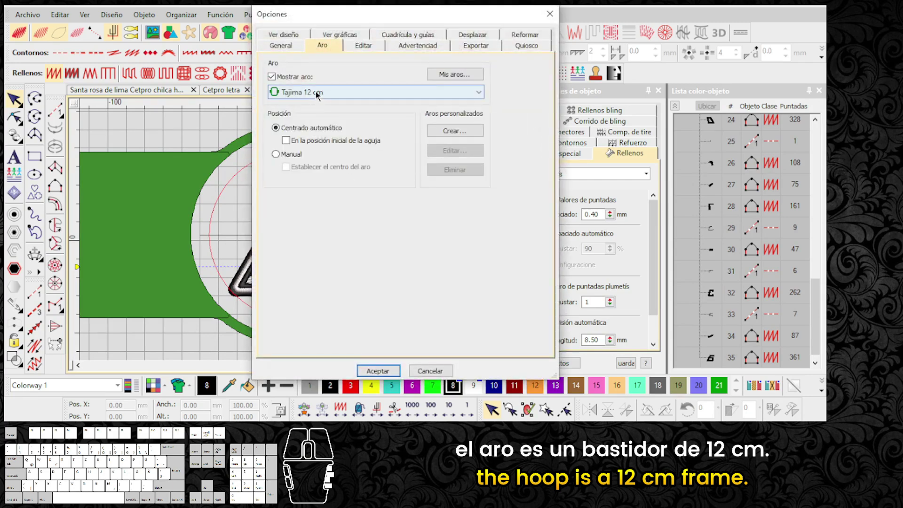
key(Escape)
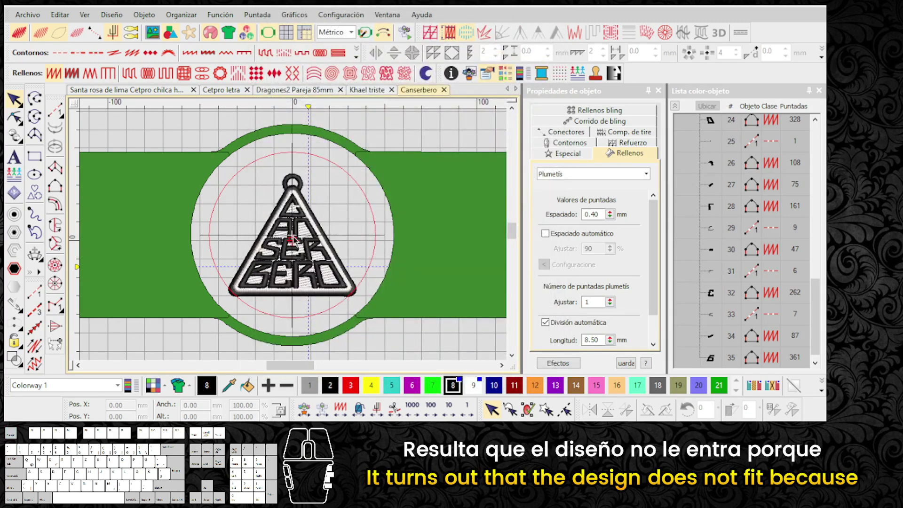
scroll(up, 3)
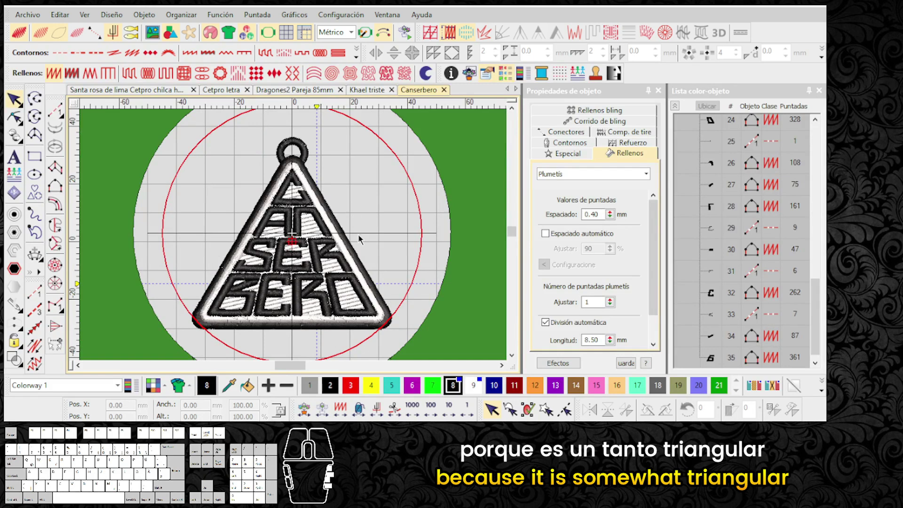
scroll(up, 3)
scroll(down, 3)
click(421, 329)
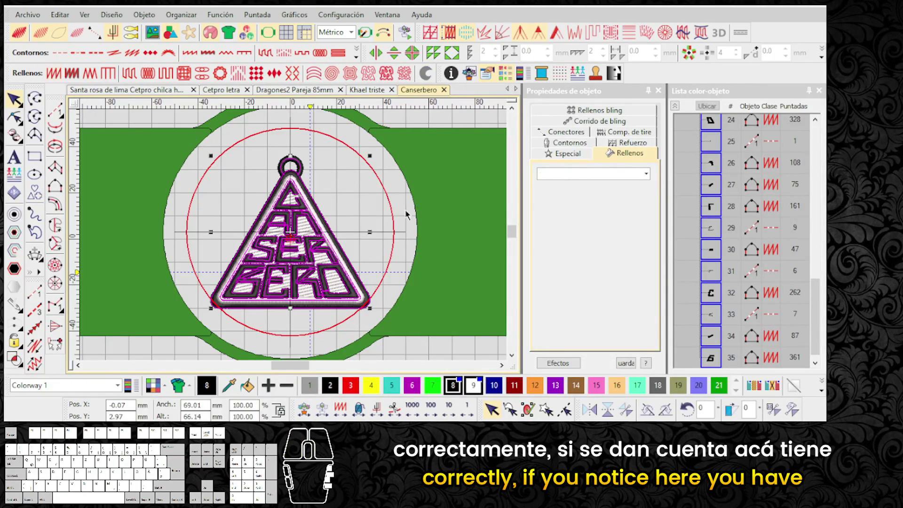
click(442, 222)
middle_click(295, 239)
scroll(up, 3)
- Measure across the design, then move a small lettering piece to the upper right of the canvas
key(m)
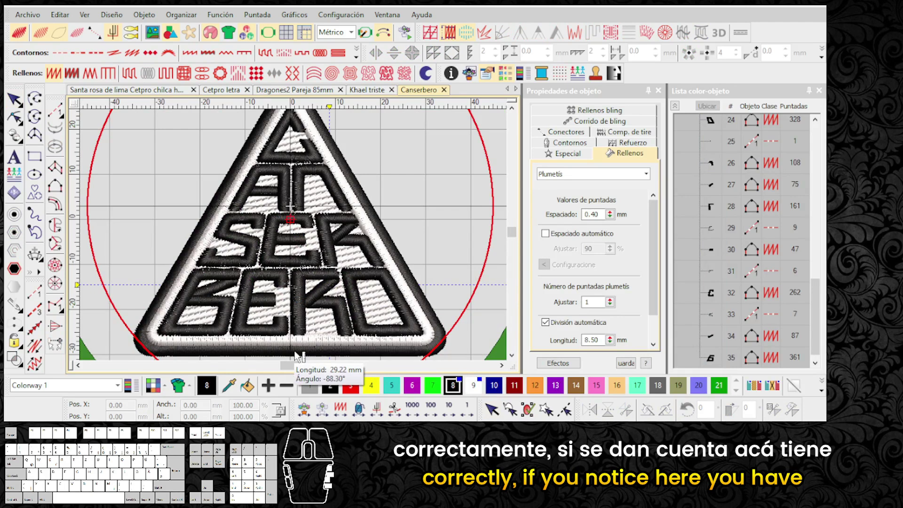
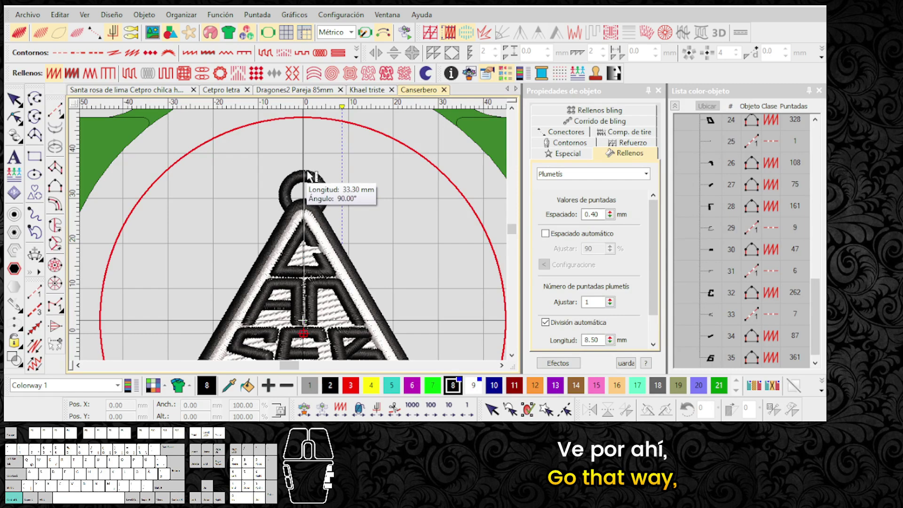
scroll(up, 3)
key(Escape)
key(Escape)
scroll(up, 3)
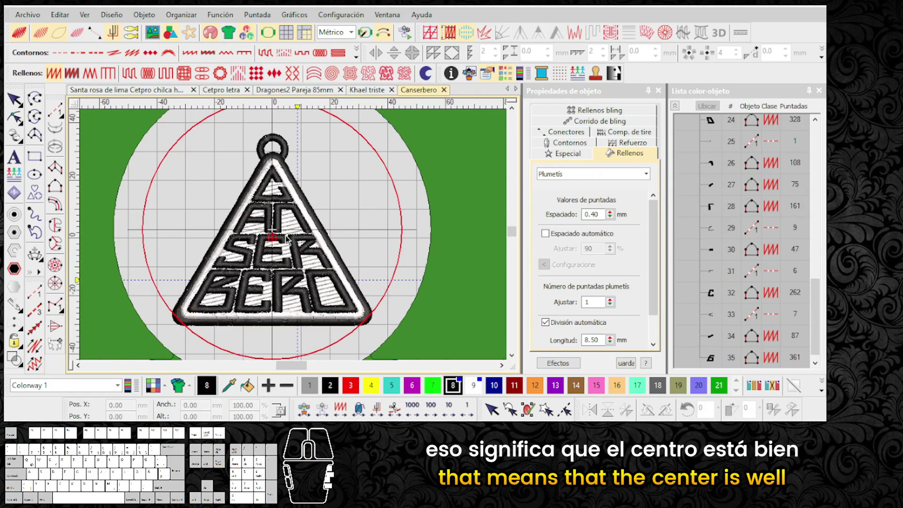
scroll(up, 3)
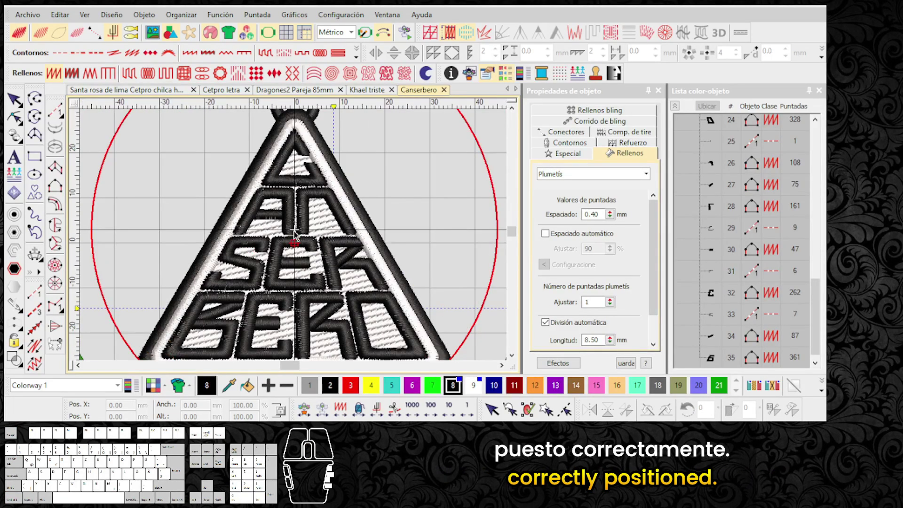
scroll(down, 3)
scroll(up, 3)
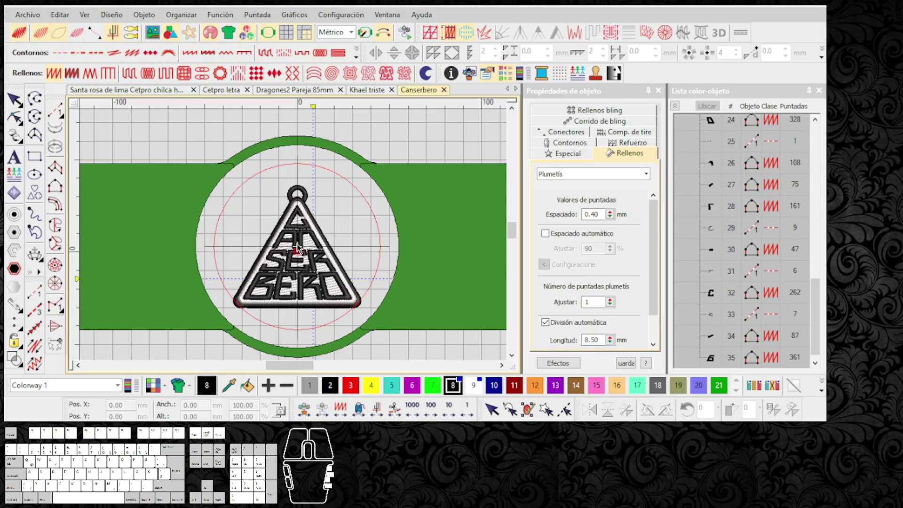
scroll(up, 3)
scroll(up, 3)
scroll(down, 3)
scroll(down, 3)
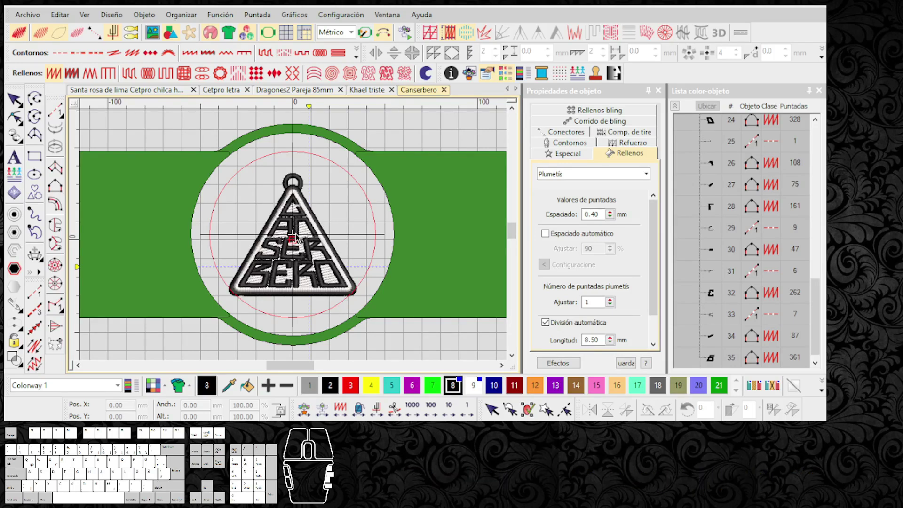
scroll(up, 3)
scroll(down, 3)
scroll(up, 3)
drag(294, 239, 454, 153)
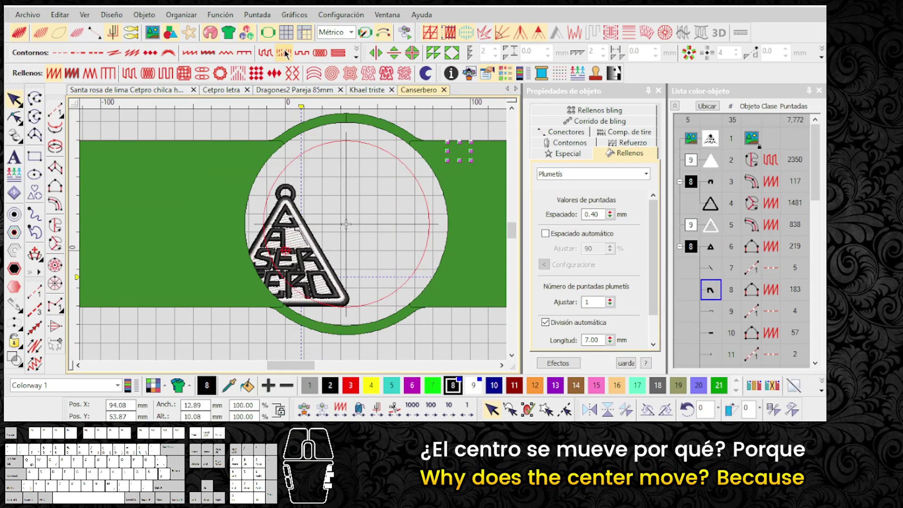
- Hide the hoop and undo the lettering move so the piece returns to the triangle
click(274, 38)
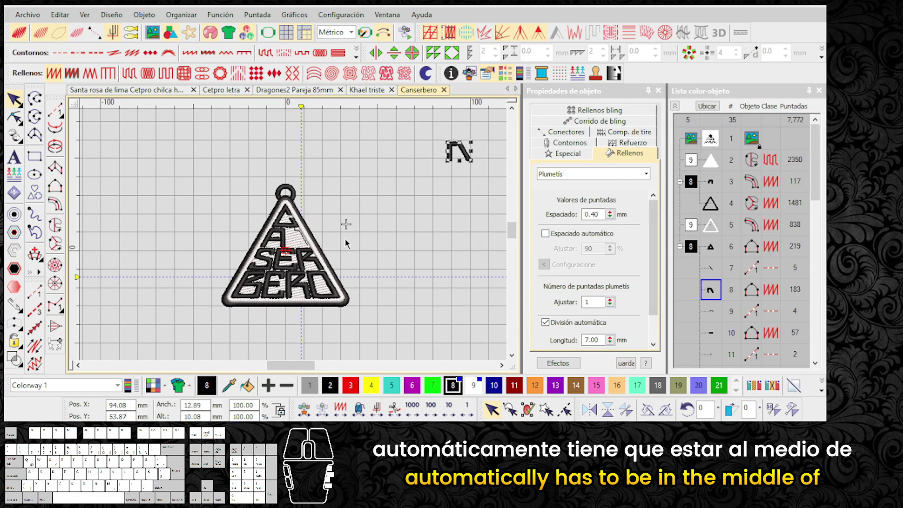
key(ctrl+y)
click(382, 233)
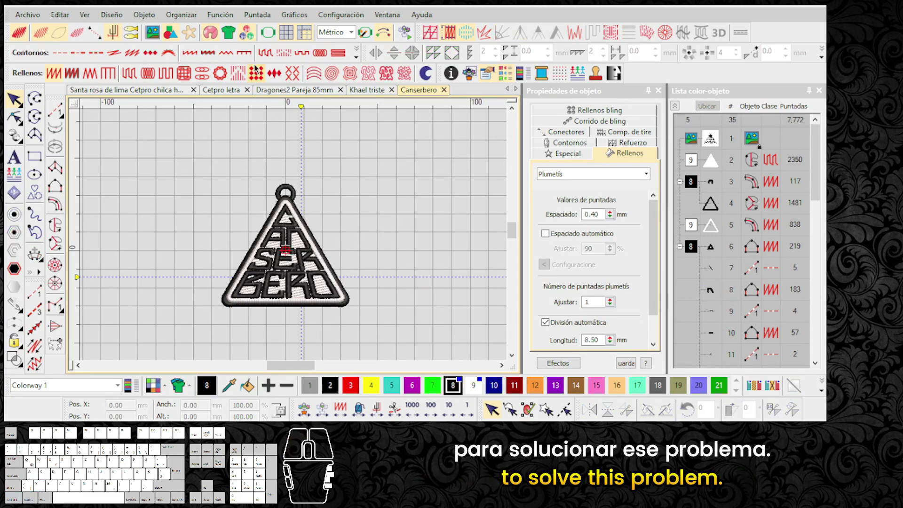
click(268, 37)
scroll(up, 3)
middle_click(296, 239)
middle_click(296, 239)
- Set Design > Auto Start and End to the Digitize Start and End method and confirm
click(111, 21)
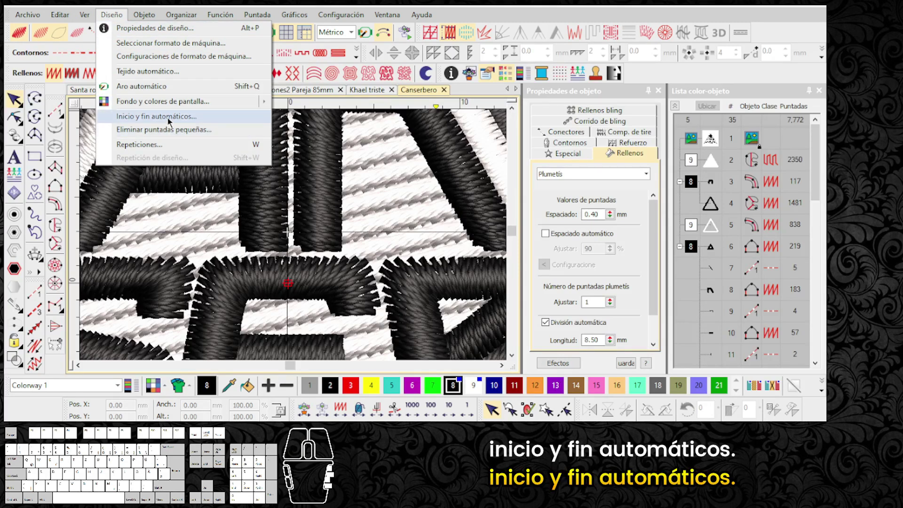
click(171, 123)
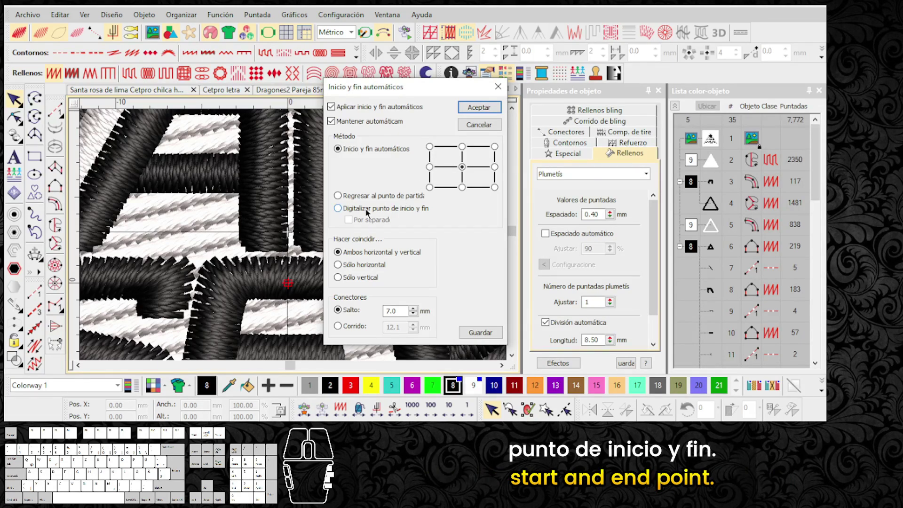
click(369, 213)
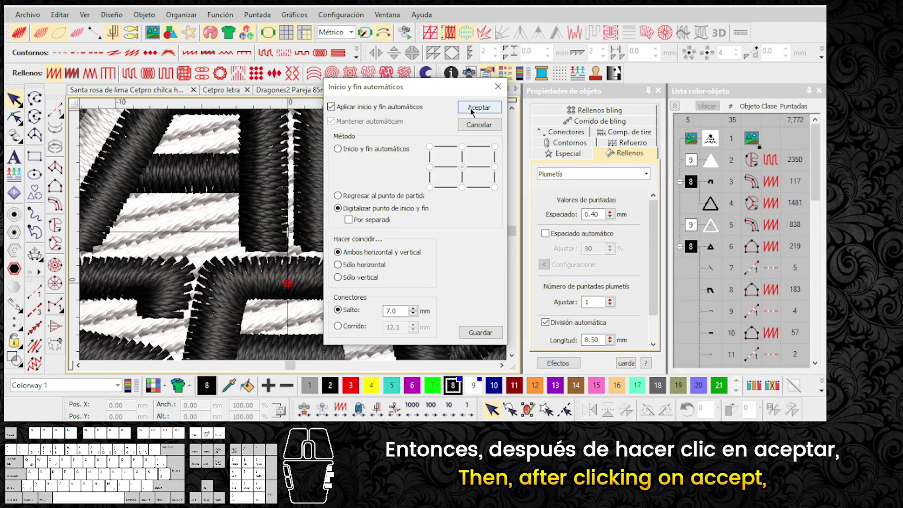
click(477, 111)
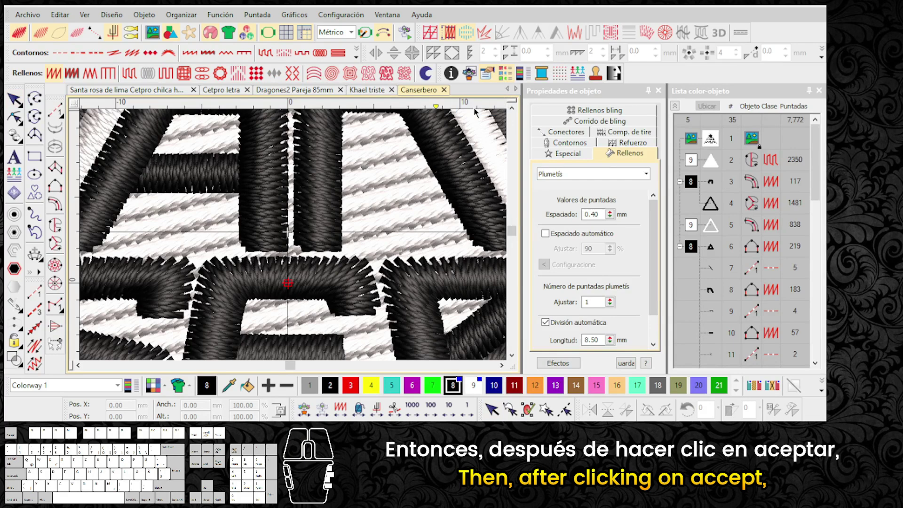
- Zoom in on the design's centre mark and back out to view the whole triangle in the hoop
scroll(up, 3)
scroll(up, 3)
scroll(up, 3)
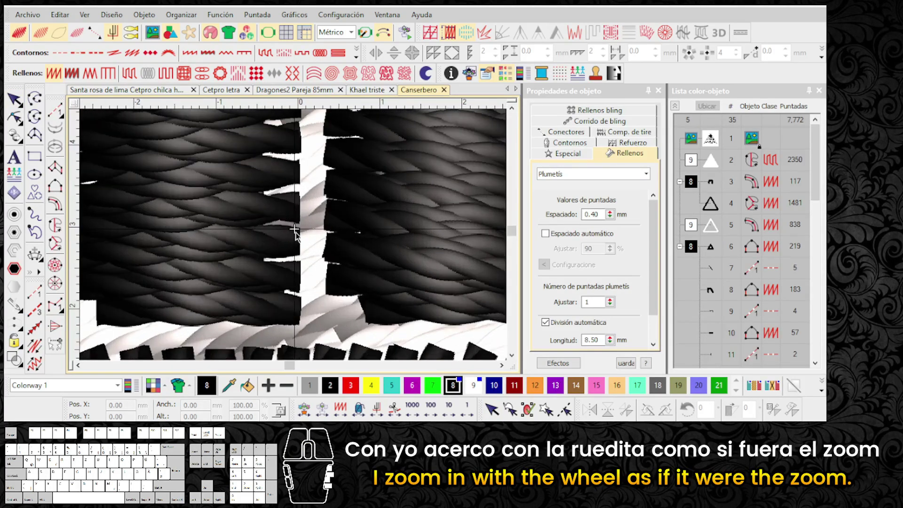
scroll(up, 3)
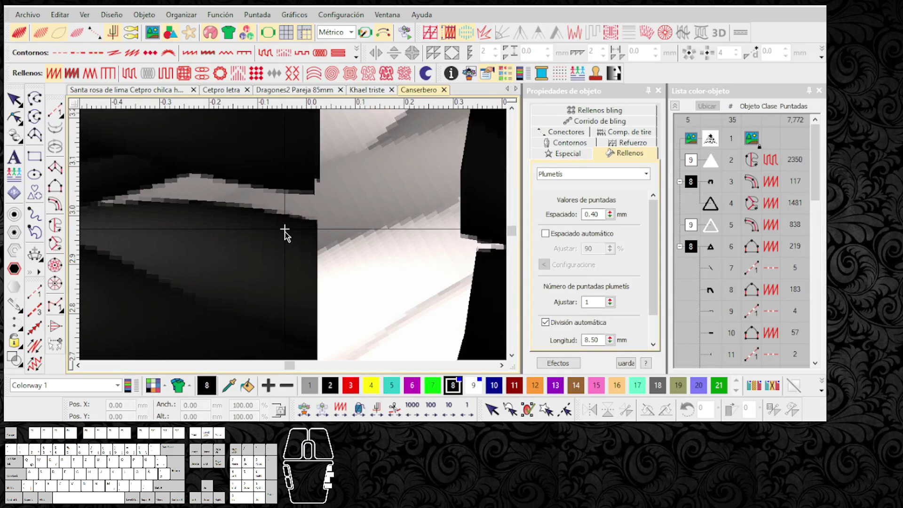
click(288, 233)
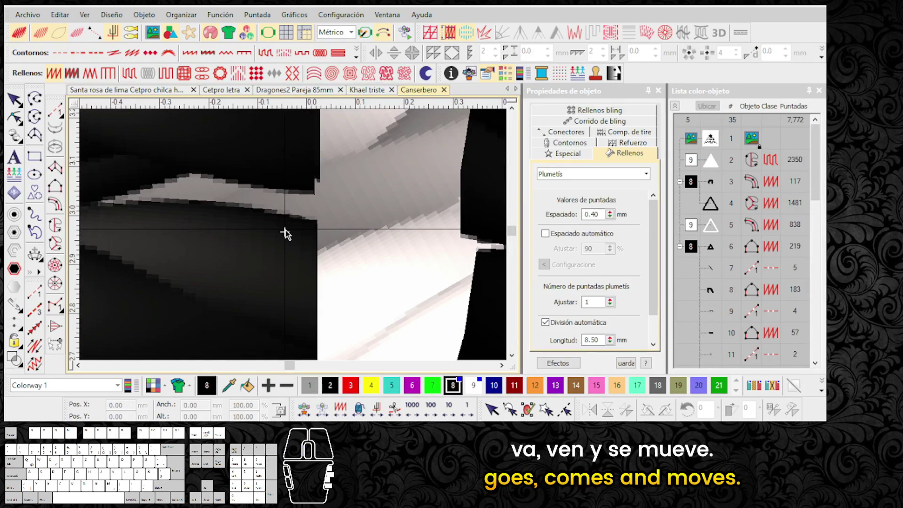
scroll(down, 3)
scroll(down, 3)
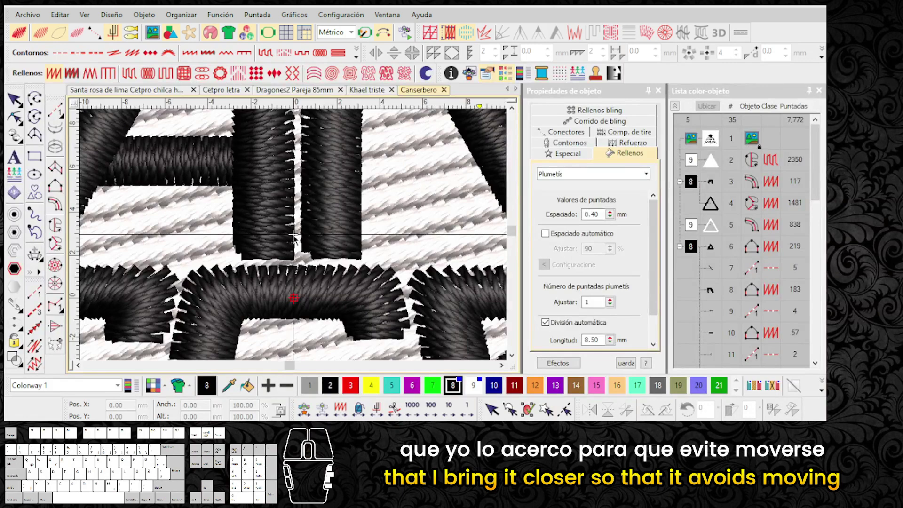
scroll(down, 3)
scroll(down, 3)
scroll(up, 3)
scroll(down, 3)
scroll(up, 3)
- Repeatedly move a lettering piece out of the triangle and undo it, watching the hoop recentre
drag(305, 236, 437, 343)
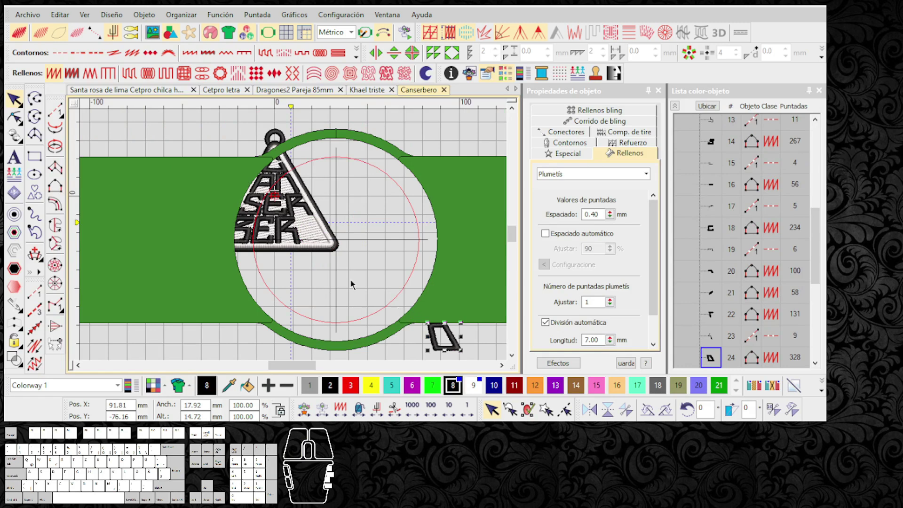
key(ctrl+y)
middle_click(296, 239)
scroll(up, 3)
drag(277, 244, 183, 324)
scroll(up, 3)
key(ctrl+y)
middle_click(296, 239)
drag(296, 252, 361, 343)
key(ctrl+y)
middle_click(297, 236)
scroll(up, 3)
- Move a lettering piece below the hoop once more and undo so the design sits centred again
middle_click(296, 239)
scroll(up, 3)
scroll(down, 3)
scroll(up, 3)
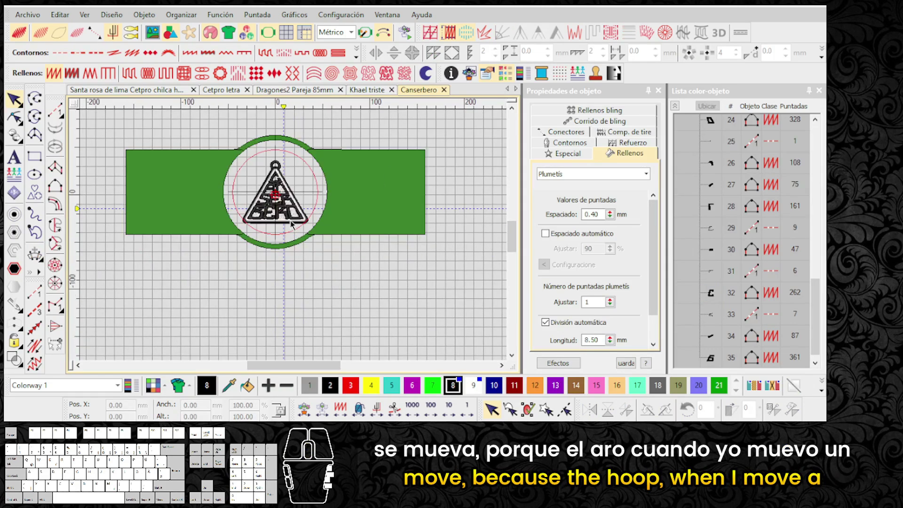
drag(293, 223, 414, 317)
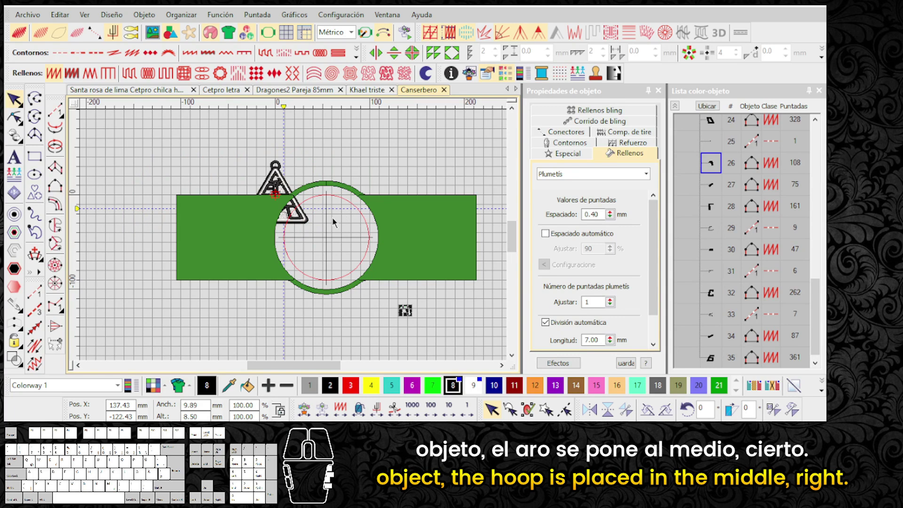
key(ctrl+y)
click(372, 248)
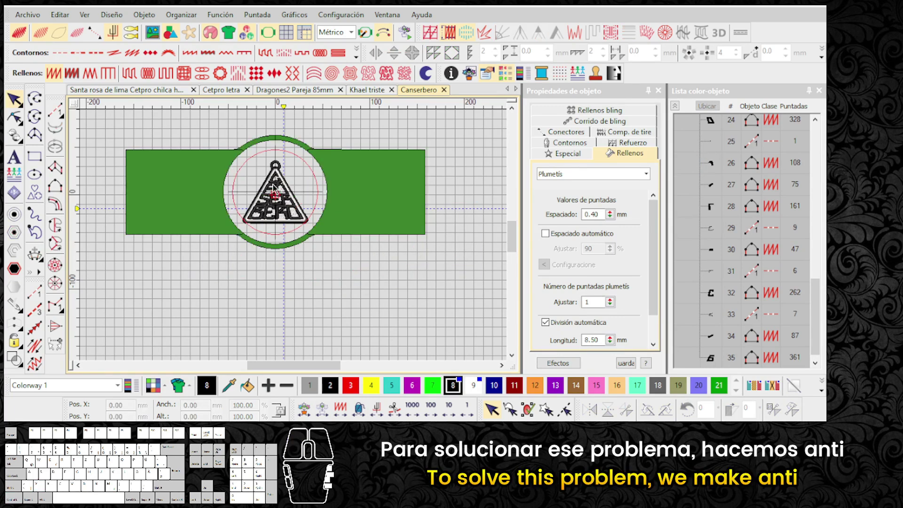
scroll(down, 3)
scroll(up, 3)
scroll(down, 3)
scroll(up, 3)
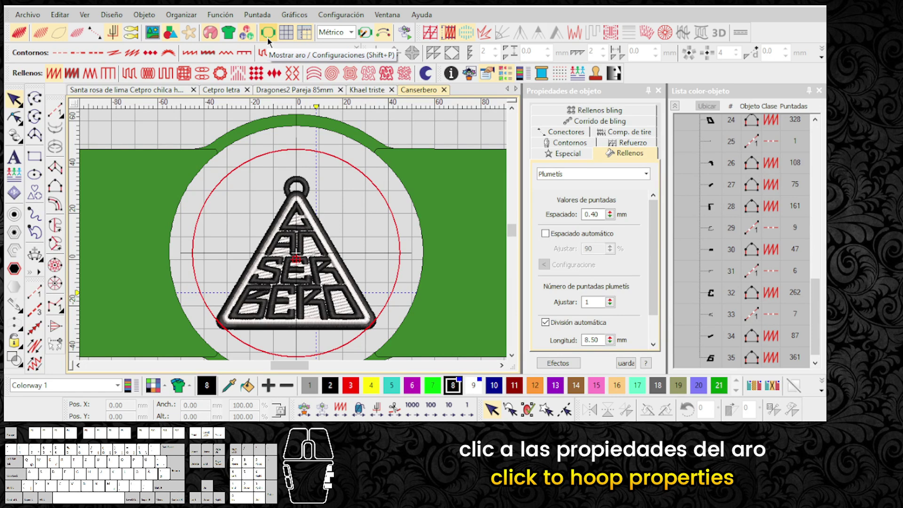
- Set the Tajima 12 cm hoop to Manual positioning with Establecer el centro del aro enabled, and accept
right_click(270, 41)
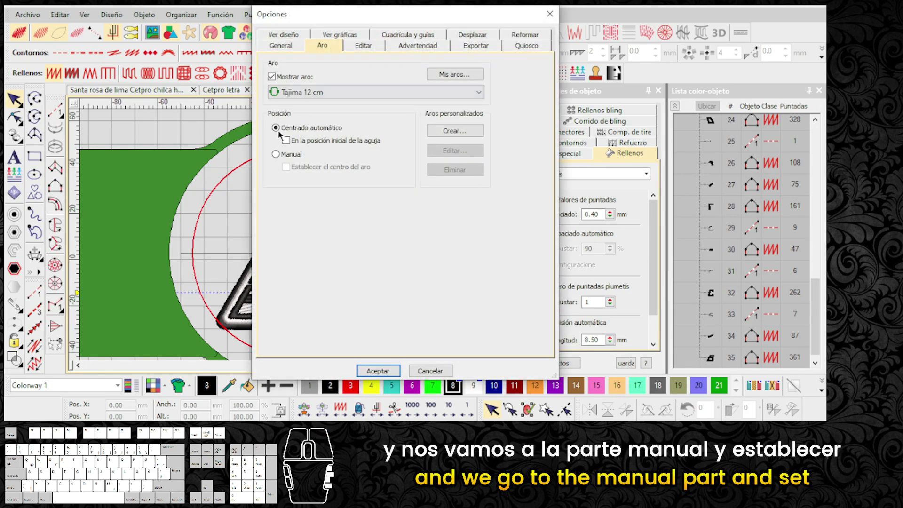
click(279, 159)
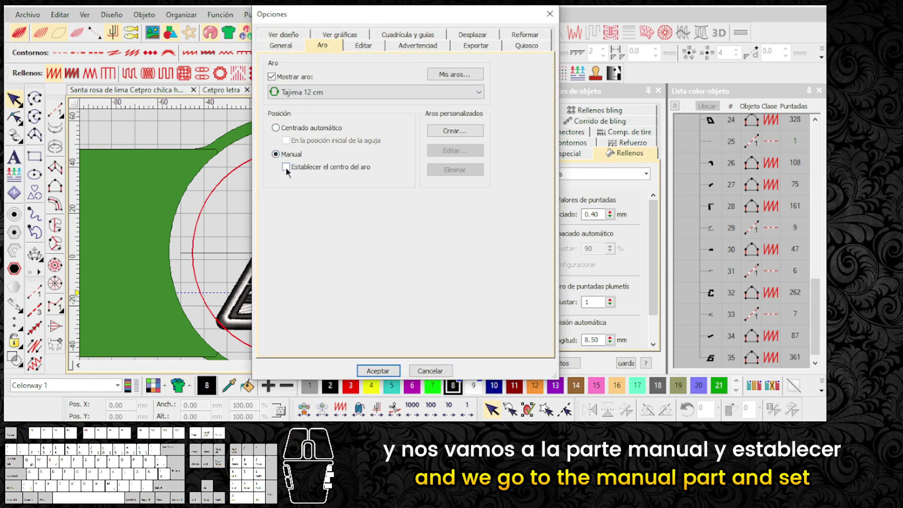
click(289, 173)
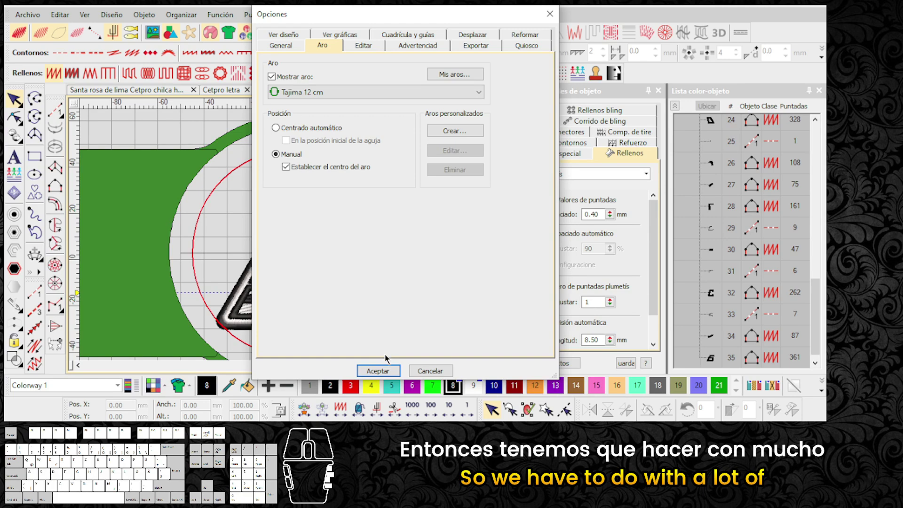
click(388, 373)
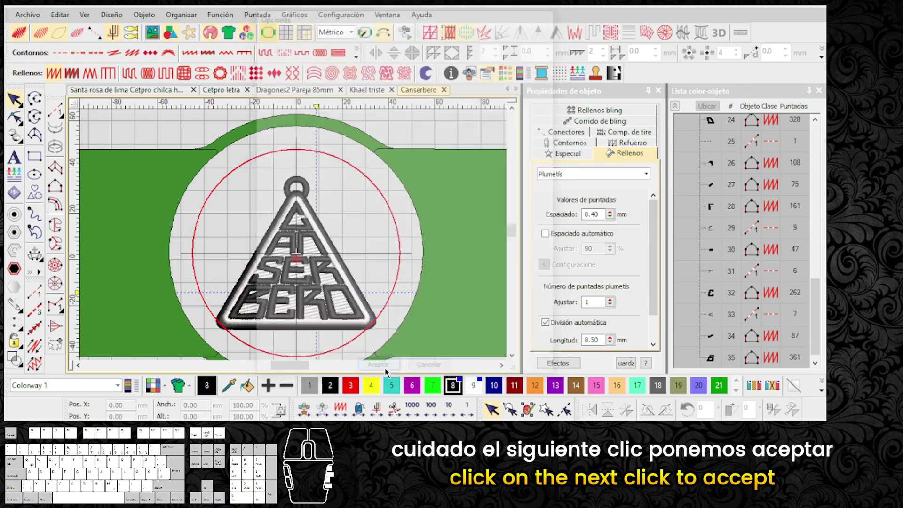
- Fix the hoop centre exactly on the design's red centre mark
scroll(up, 3)
scroll(up, 3)
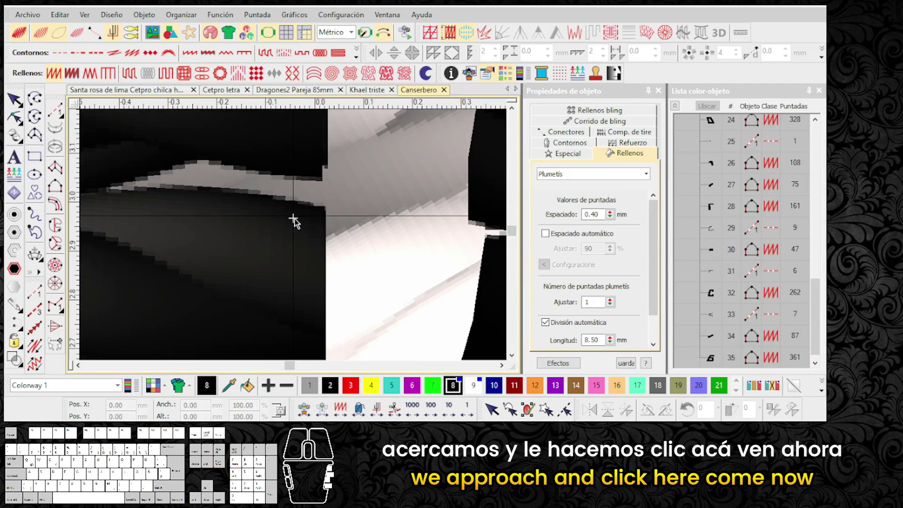
click(297, 222)
scroll(down, 3)
scroll(down, 3)
- Move lettering pieces and undo to verify the hoop stays fixed, then select every object in the design
click(304, 259)
drag(302, 236, 180, 327)
click(263, 300)
key(ctrl+y)
scroll(up, 3)
scroll(down, 3)
drag(275, 212, 234, 271)
click(285, 270)
click(335, 229)
scroll(up, 3)
drag(403, 330, 160, 151)
key(Up)
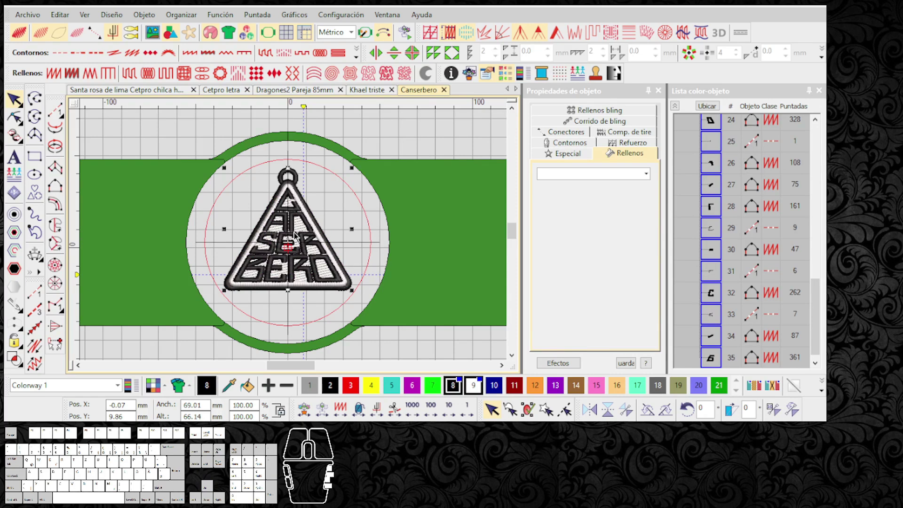
key(Down)
scroll(down, 3)
key(Up)
key(Up)
key(Down)
key(Up)
click(414, 247)
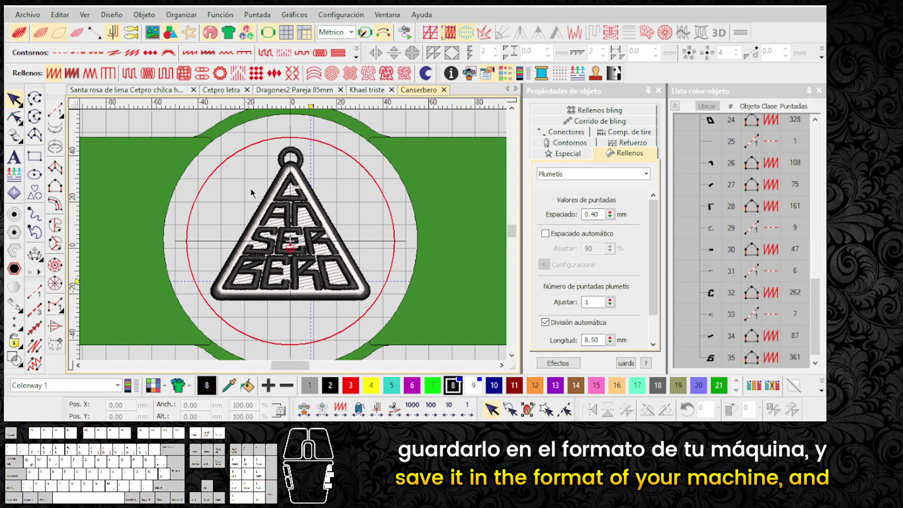
click(245, 189)
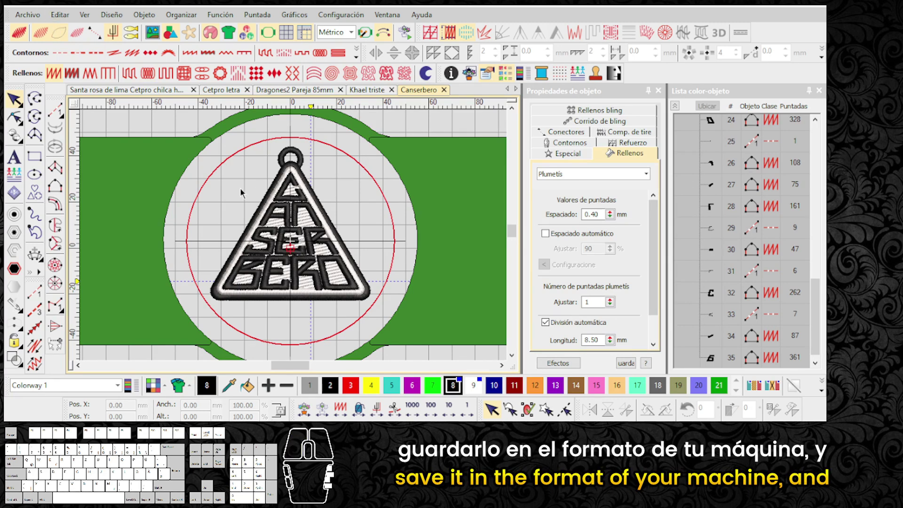